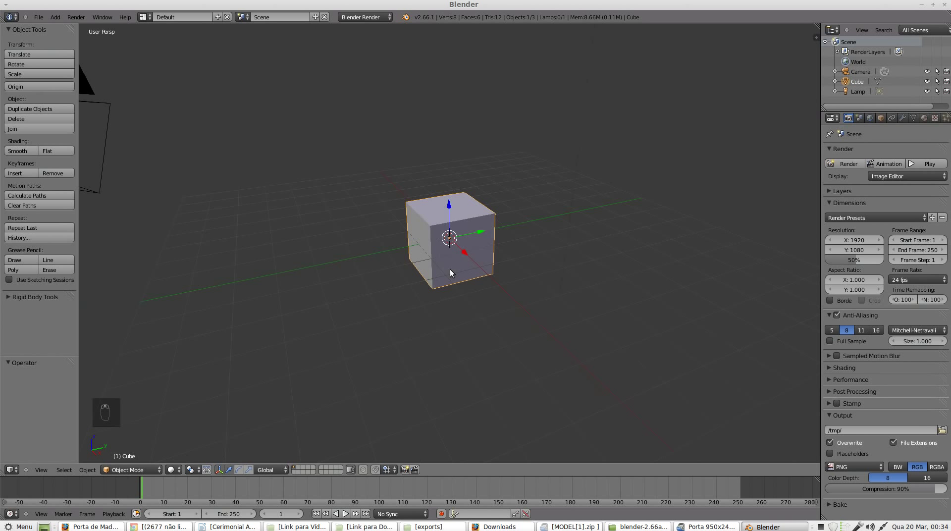
# Step: Enter Edit Mode on the default cube with all its vertices selected
pyautogui.press('Tab')
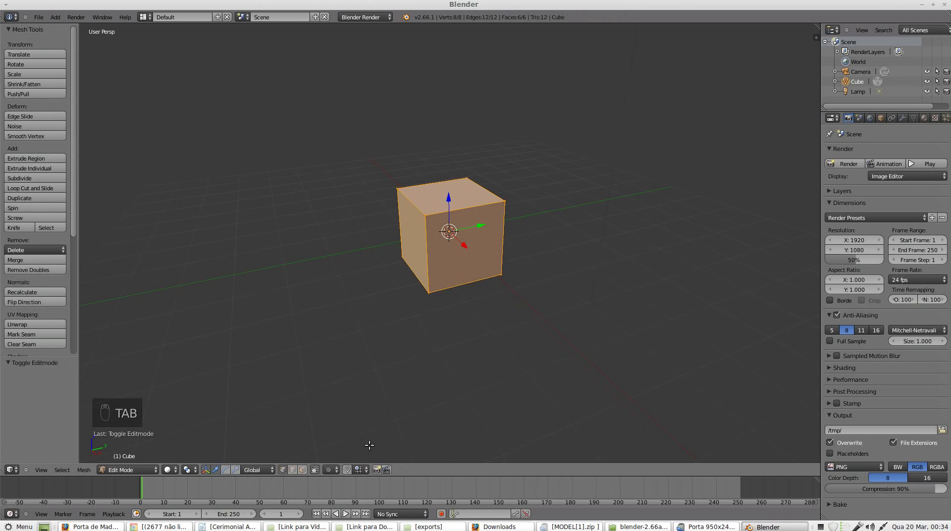
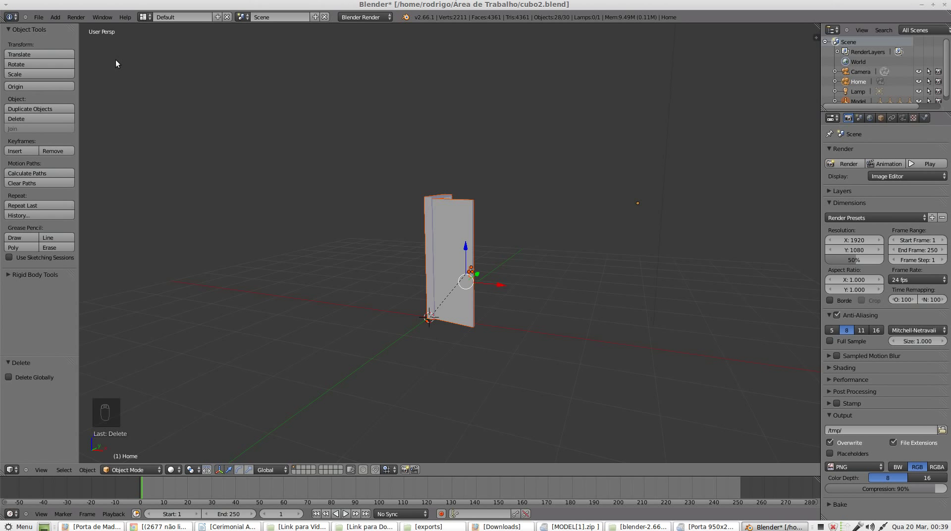
pyautogui.click(46, 18)
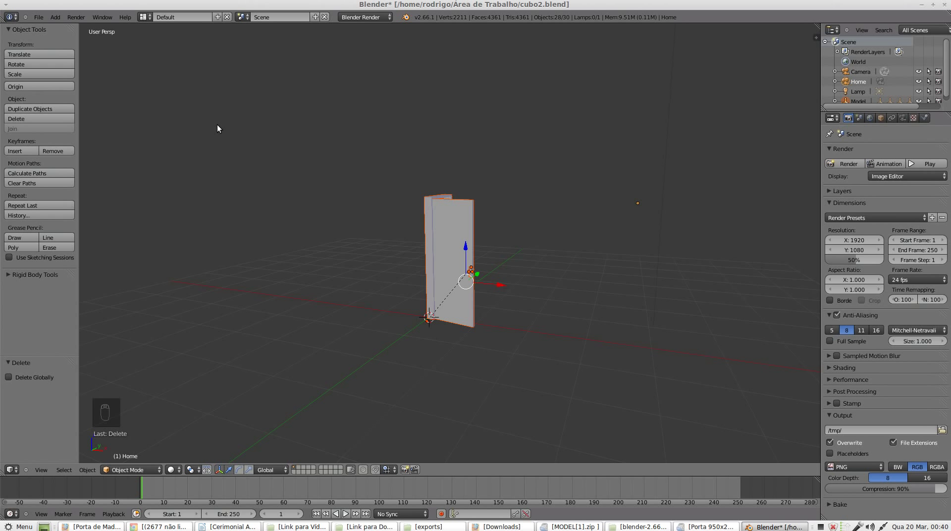
pyautogui.click(42, 18)
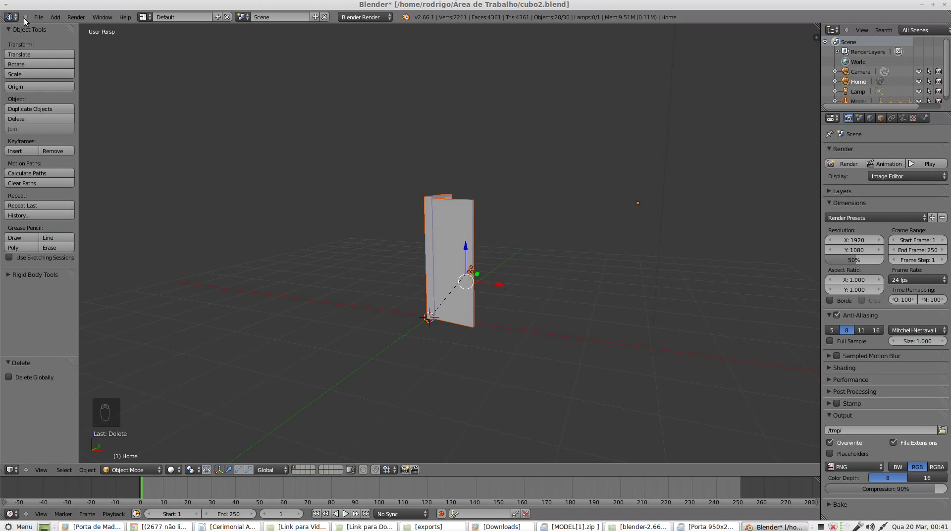
# Step: Bring up the File menu to reach the AutoCAD DXF export option
pyautogui.click(44, 21)
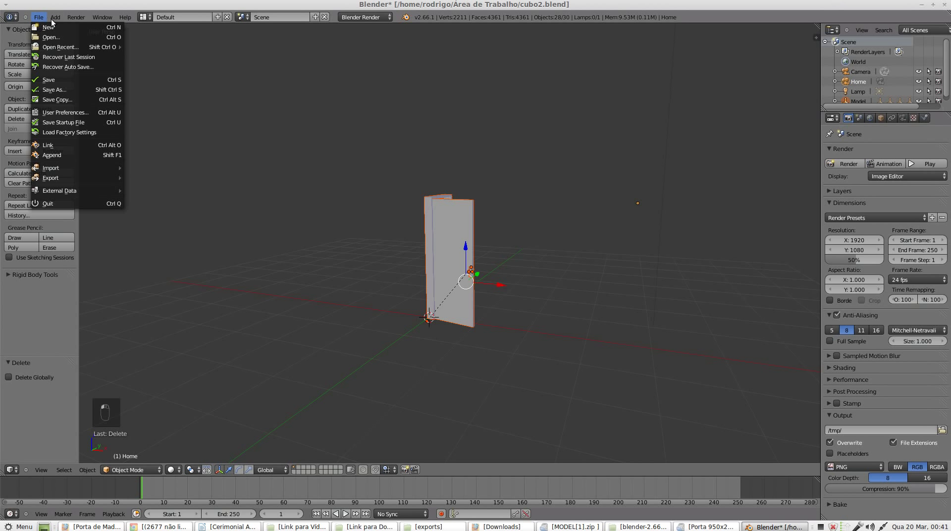
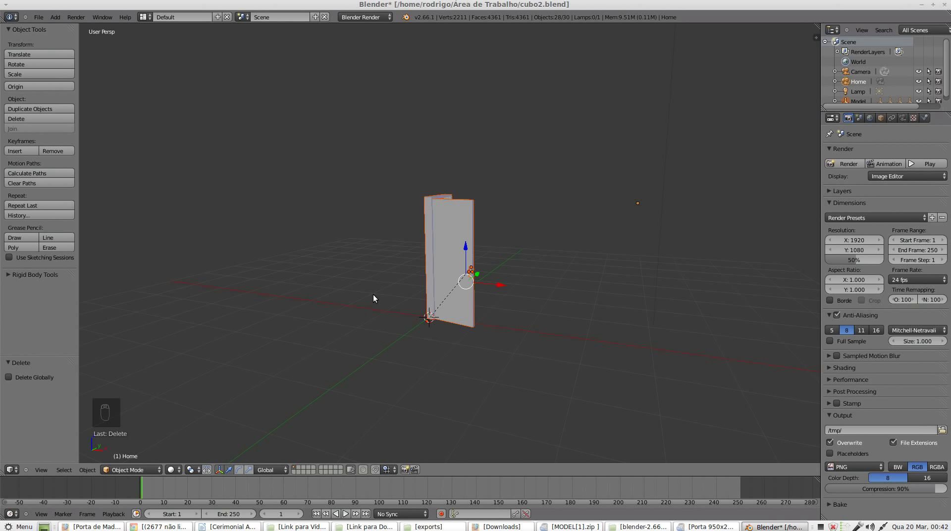
# Step: Orbit the view around the Home panel after leaving the export browser
pyautogui.moveTo(327, 229); pyautogui.dragTo(47, 20)
pyautogui.click(46, 20)
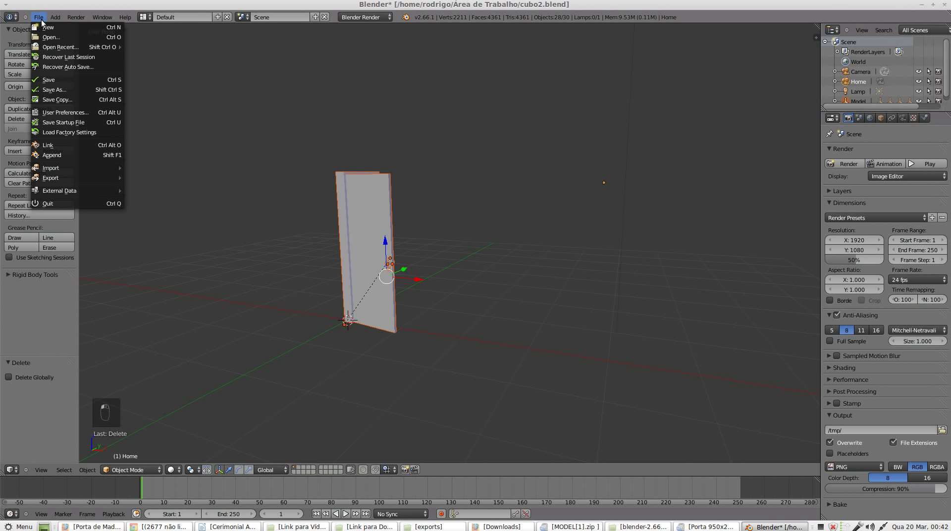
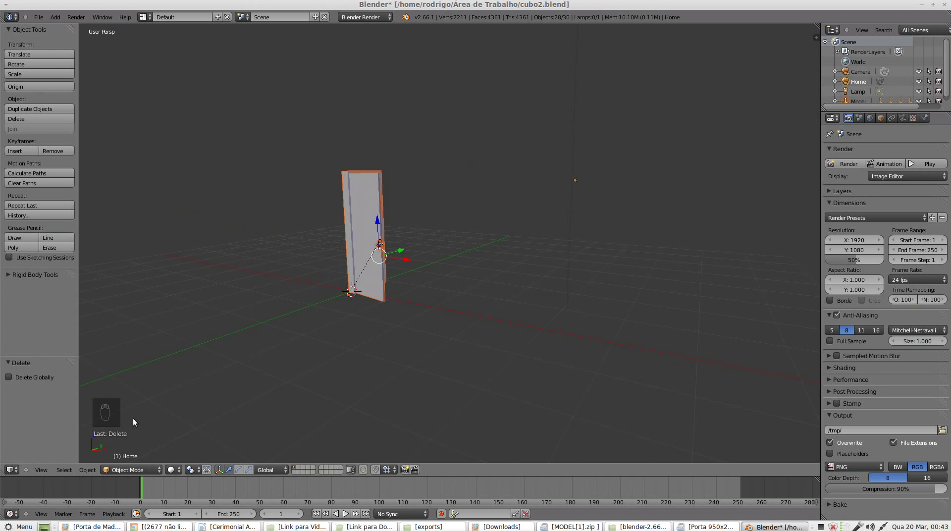
# Step: Append the Cube object from another .blend file and lower it along Z onto the ground beside the Home panel
pyautogui.click(46, 24)
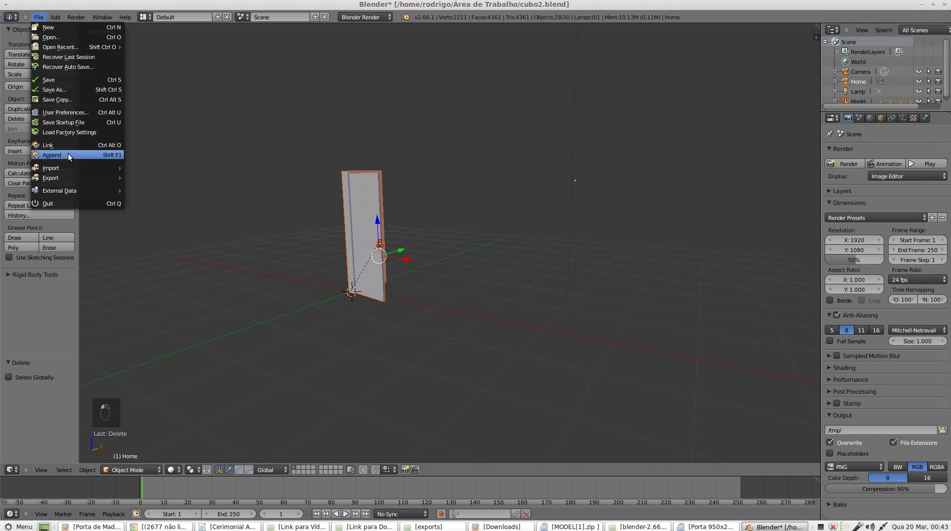
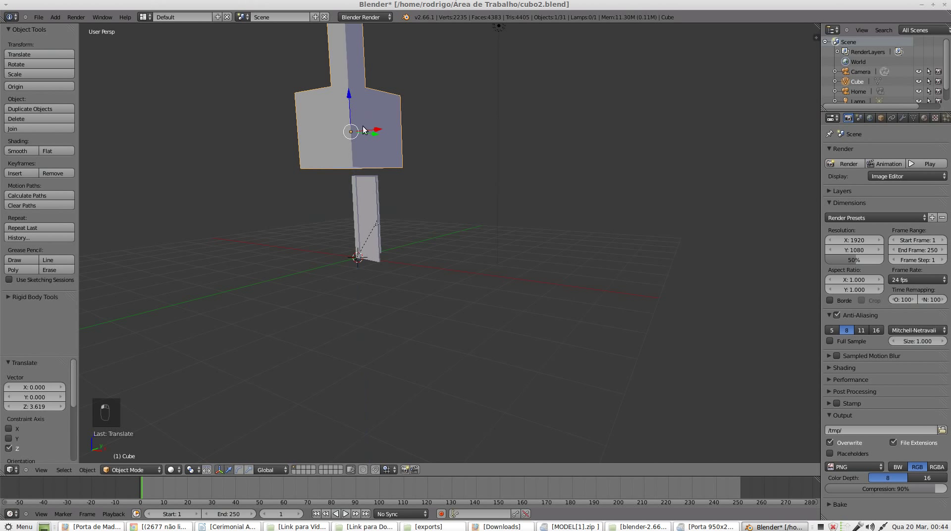
pyautogui.moveTo(387, 129); pyautogui.dragTo(403, 239)
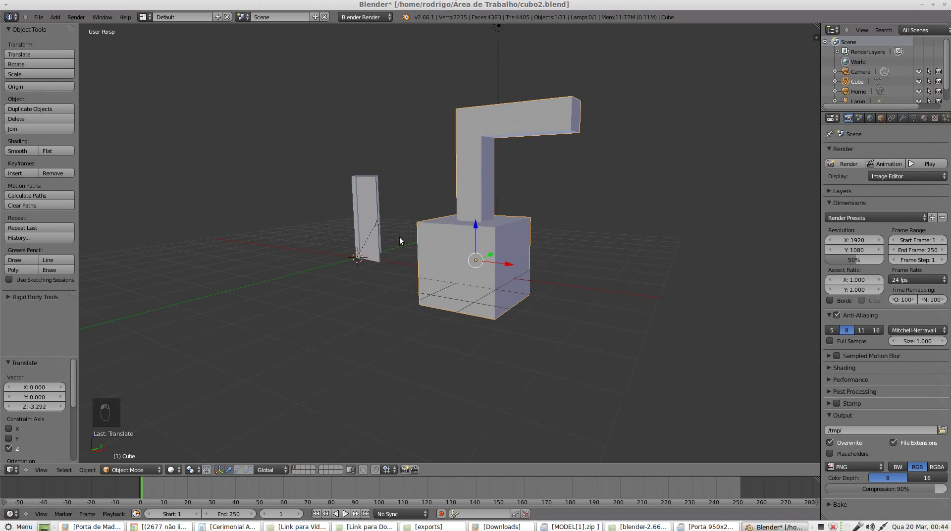
pyautogui.moveTo(356, 189); pyautogui.dragTo(474, 200)
pyautogui.scroll(3)
pyautogui.moveTo(420, 215); pyautogui.dragTo(474, 215)
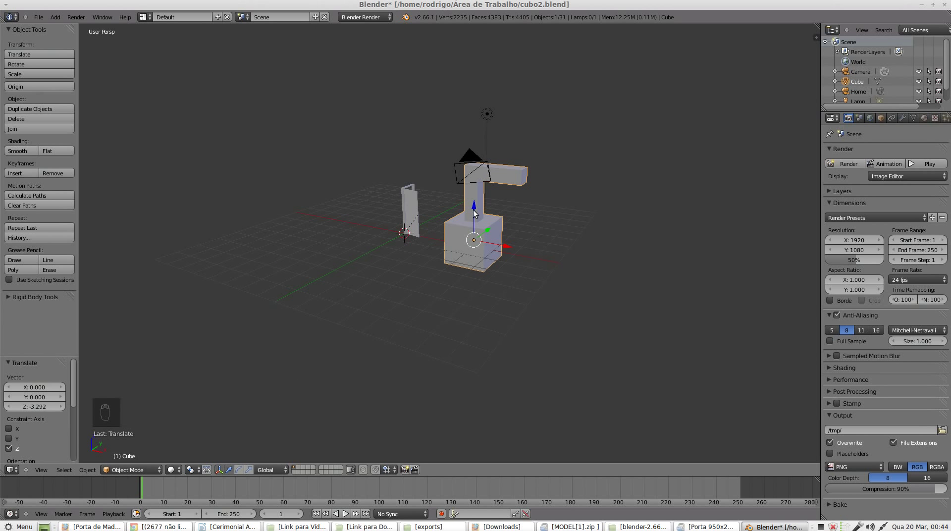